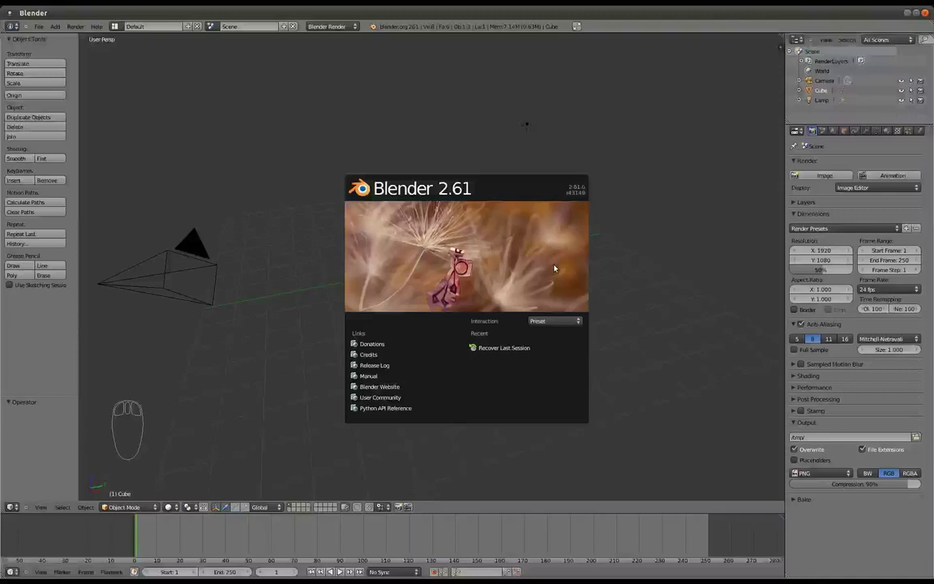
Delete the default cube and bring up User Preferences for the Addons list.
{"action": "key", "text": "x"}
{"action": "key", "text": "ctrl+alt+u"}
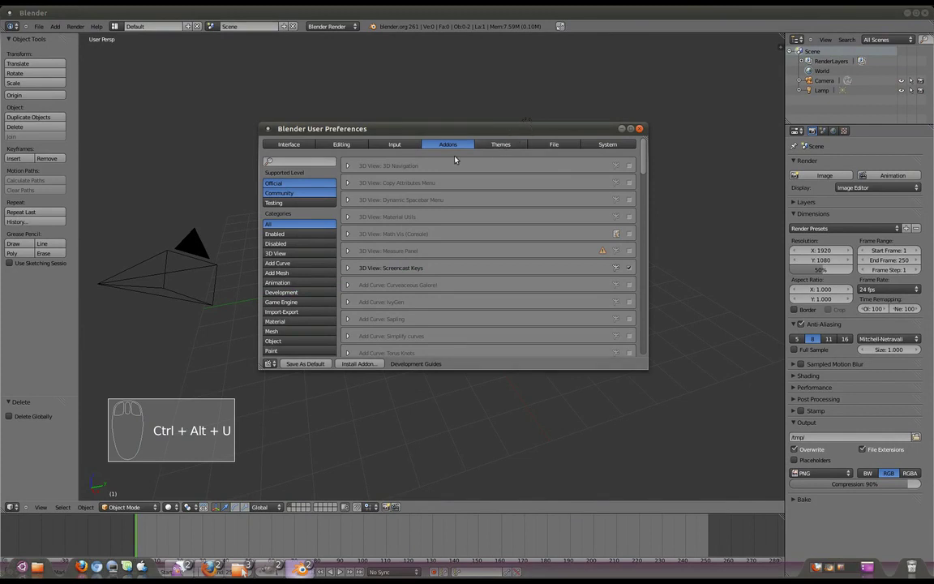
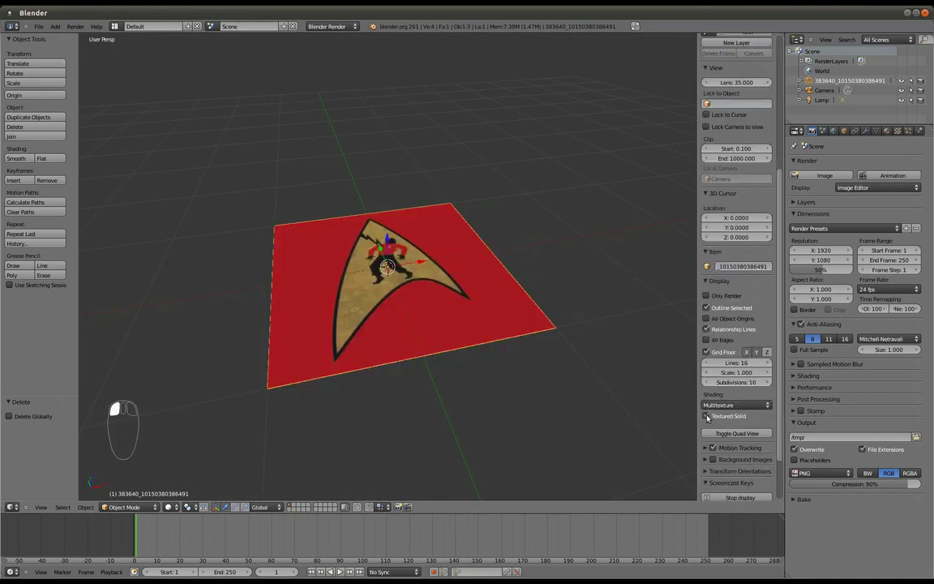
Orbit the view to check the emblem plane edge-on and then from above.
{"action": "left_click_drag", "start_coordinate": [473, 296], "coordinate": [473, 314]}
{"action": "left_click_drag", "start_coordinate": [472, 296], "coordinate": [468, 230]}
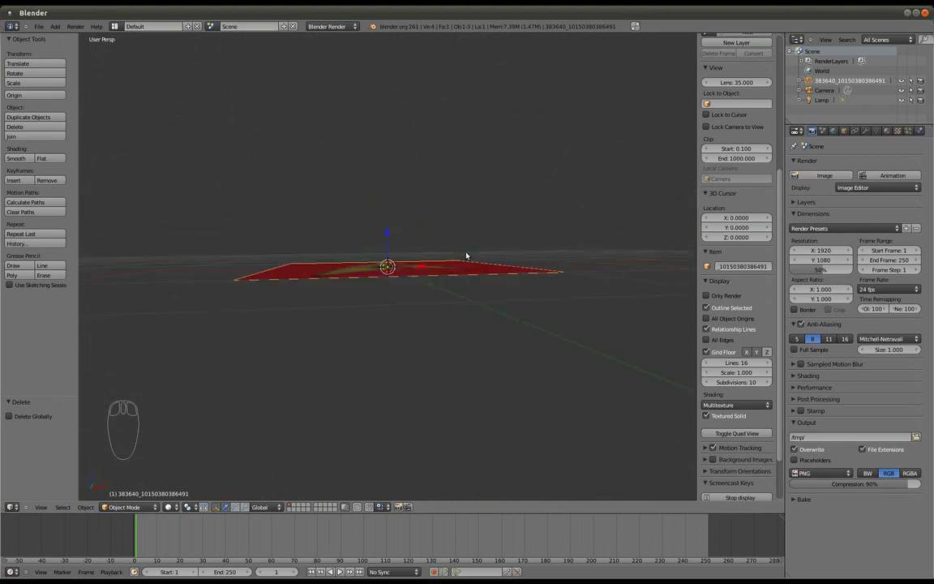